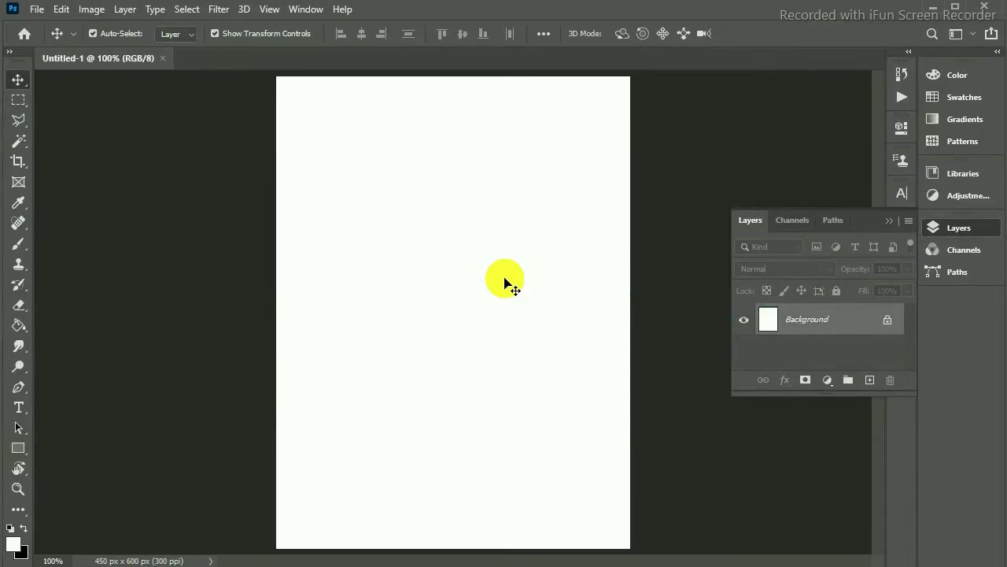
Step: Fit the whole 1.5×2-inch page in view before unlocking its background
key("ctrl+-")
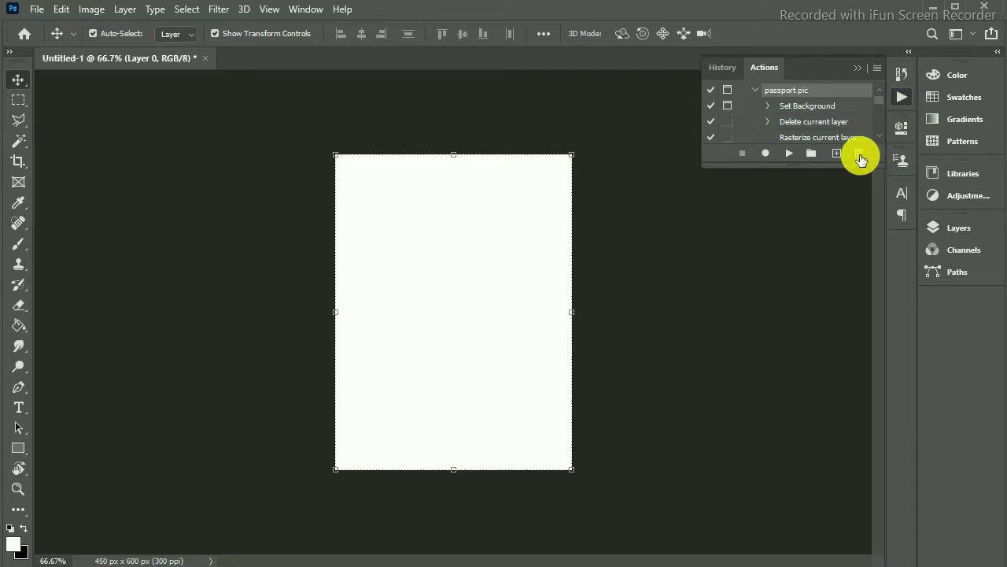
Step: Start recording the action and place the passport JPG as an embedded layer on the page
key("space")
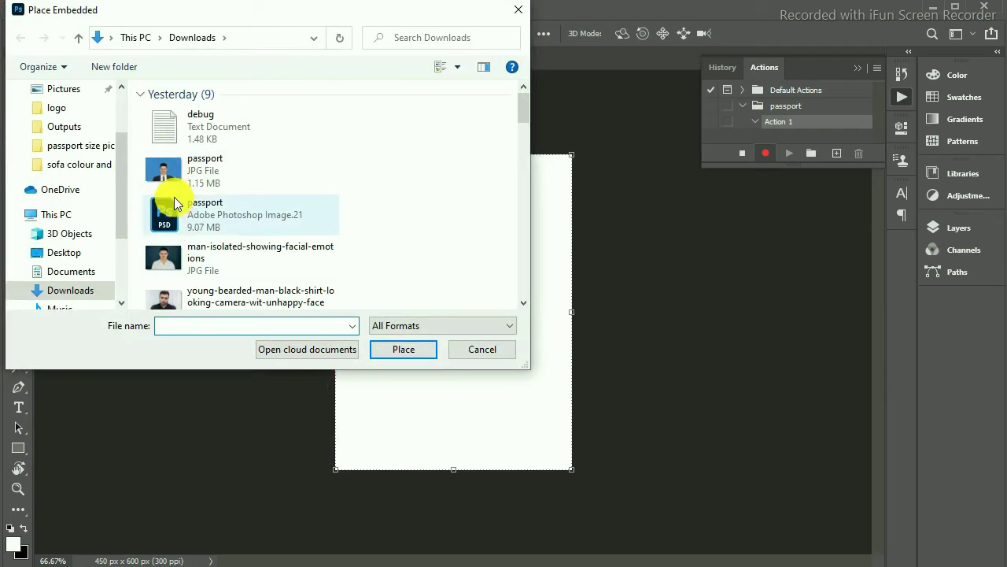
double_click(188, 211)
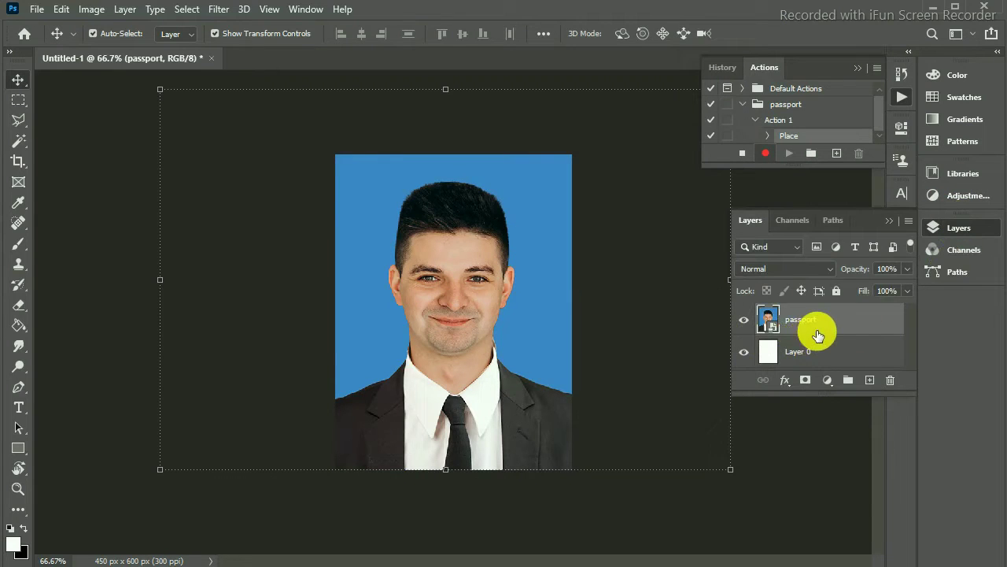
Step: Rasterize the passport layer and delete the blank Layer 0 beneath it
right_click(854, 337)
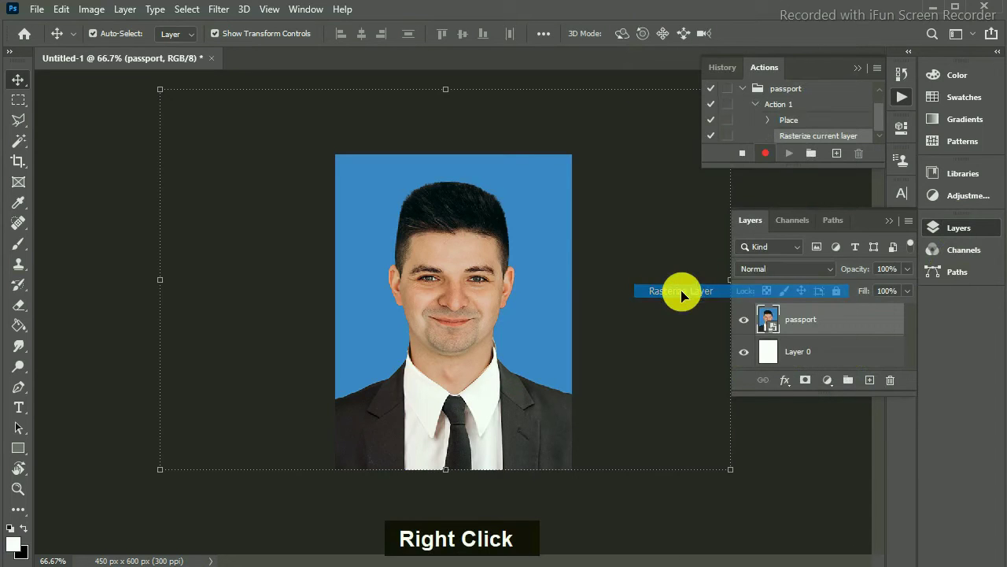
double_click(841, 365)
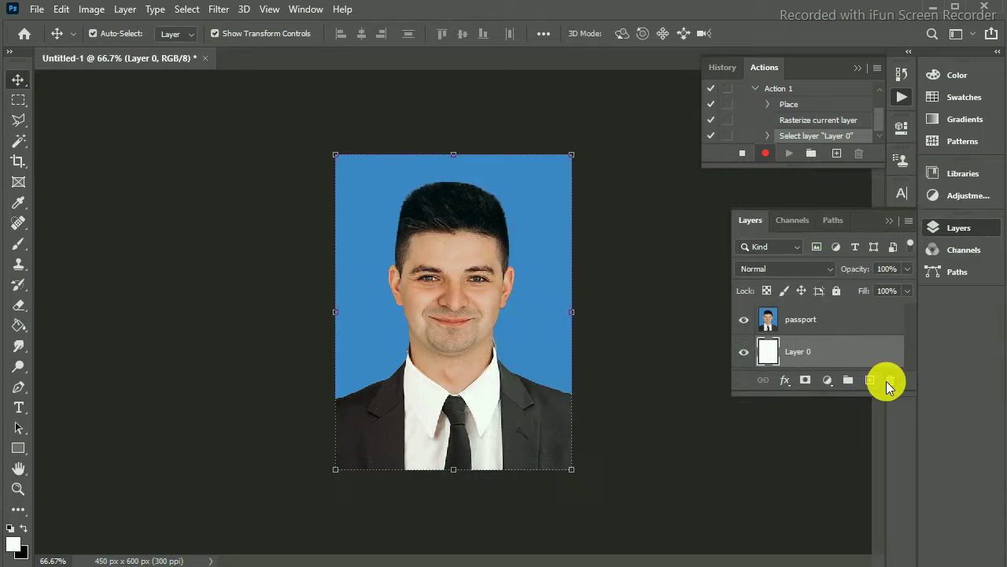
key("space")
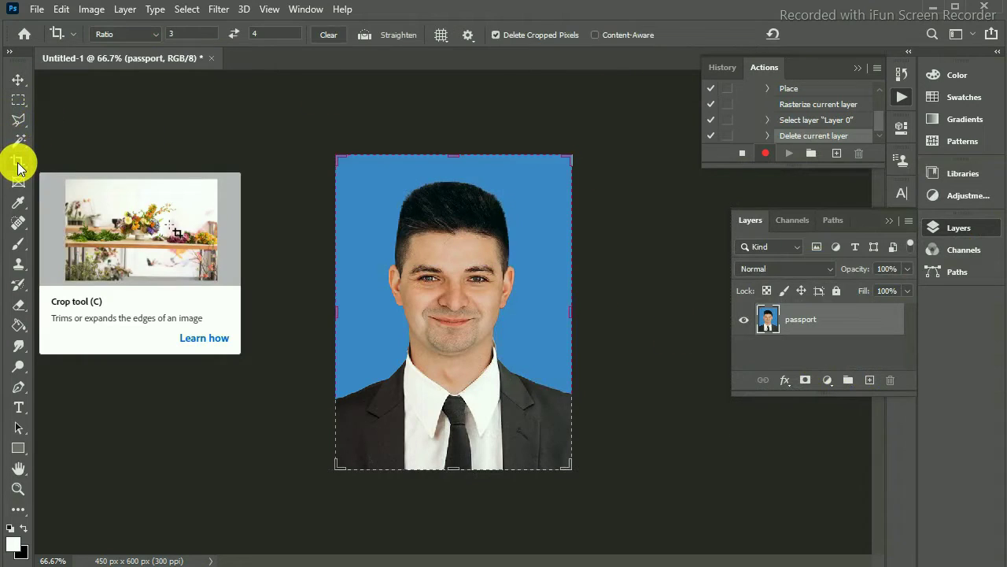
Step: Commit the crop of the page to the photo
key("Return")
key("Return")
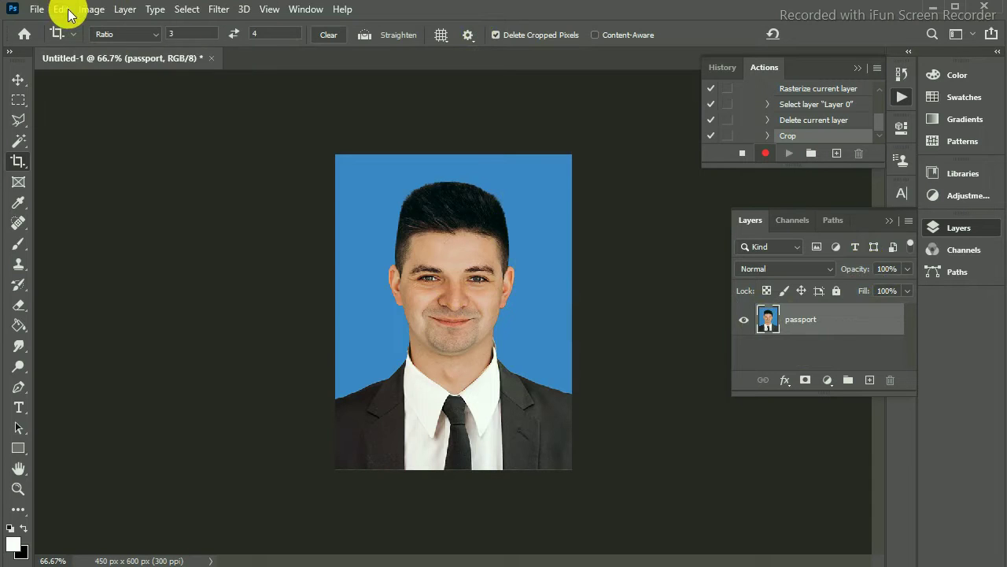
Step: Select all, stroke a white inside border around the photo, then deselect
key("ctrl+a")
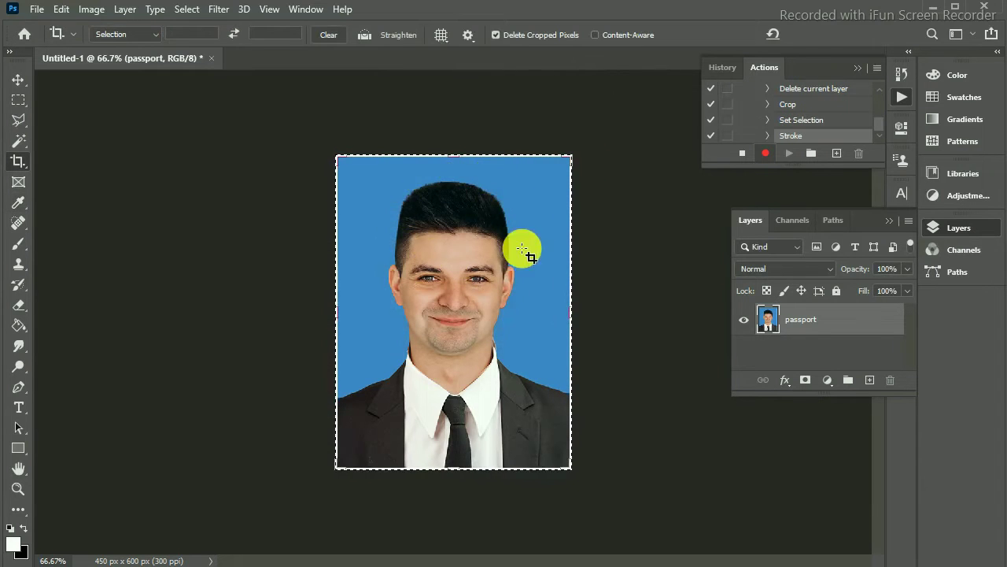
key("ctrl+d")
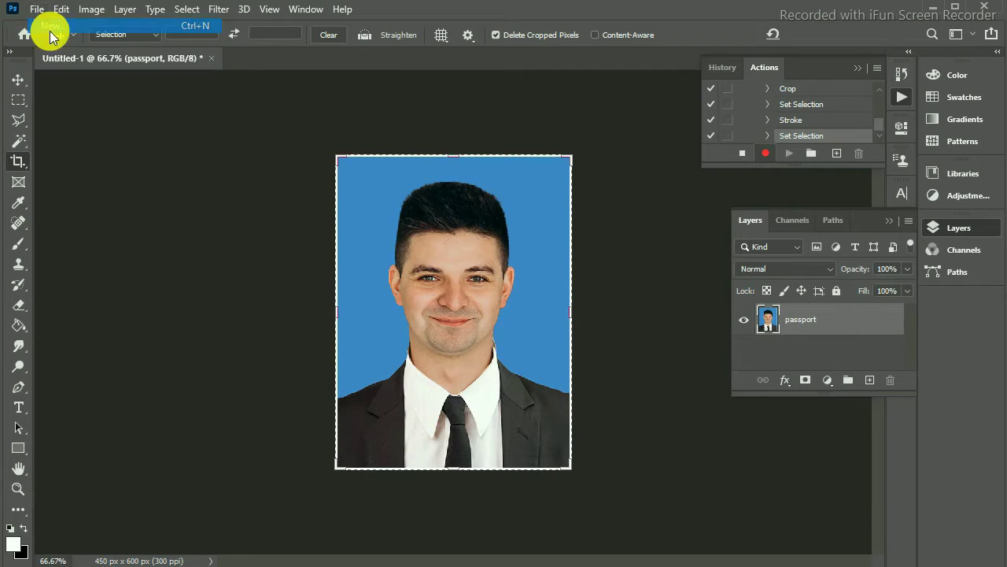
Step: Create the 1800×1200 landscape page and paste the bordered passport photo into it
double_click(487, 196)
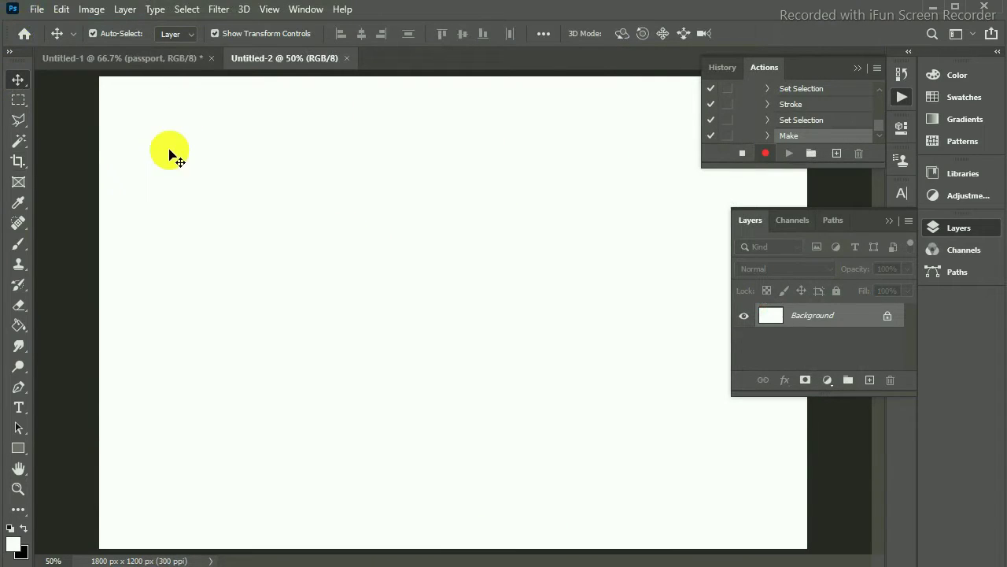
key("ctrl+-")
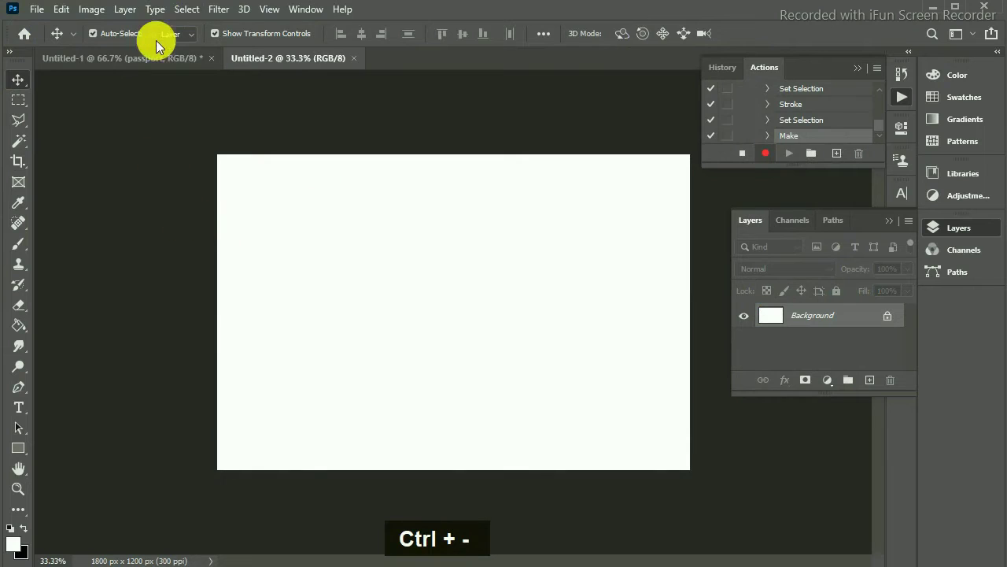
key("ctrl+a")
key("ctrl+c")
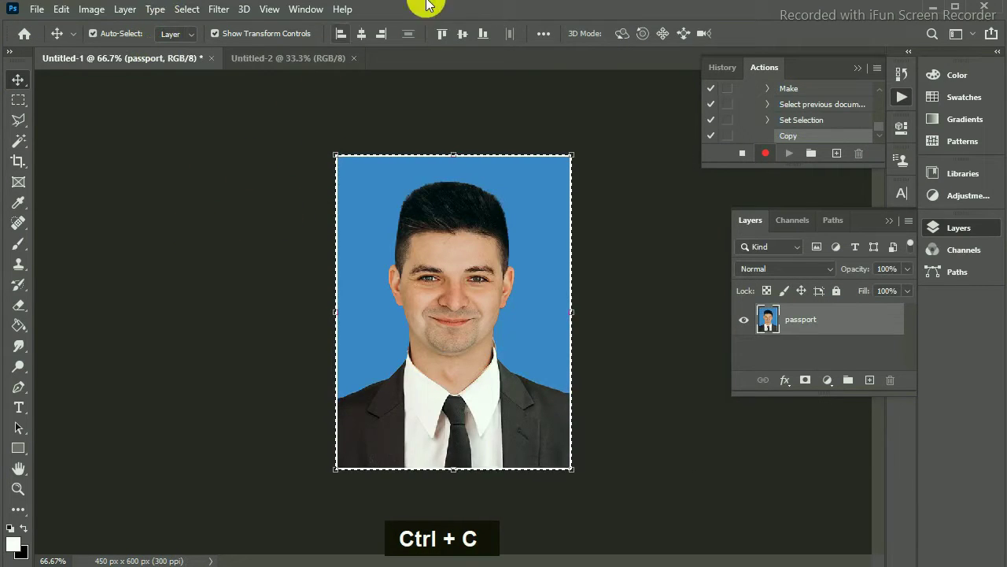
key("ctrl+v")
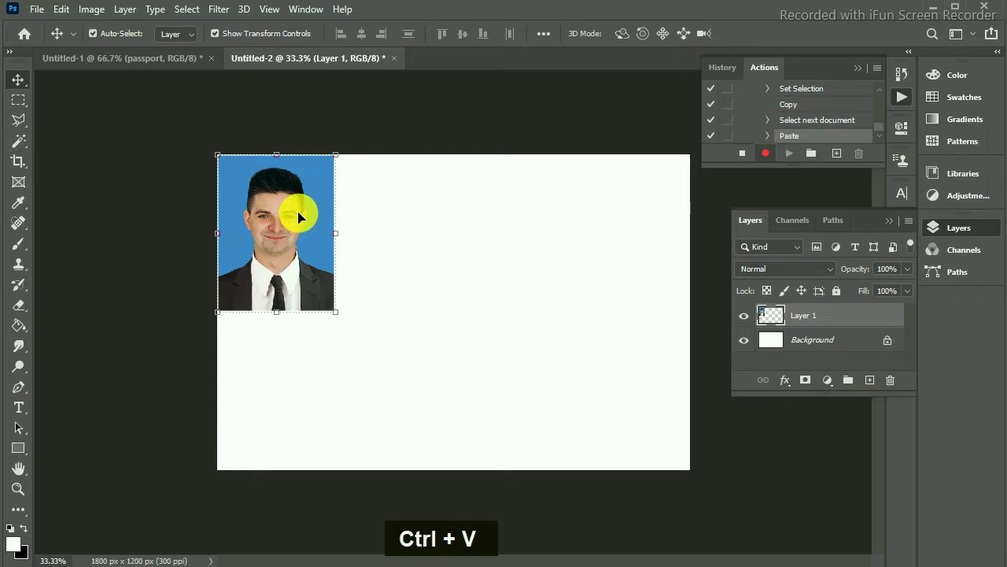
Step: Alt-drag duplicates 450 px apart to line the top row with four copies
left_click(299, 211)
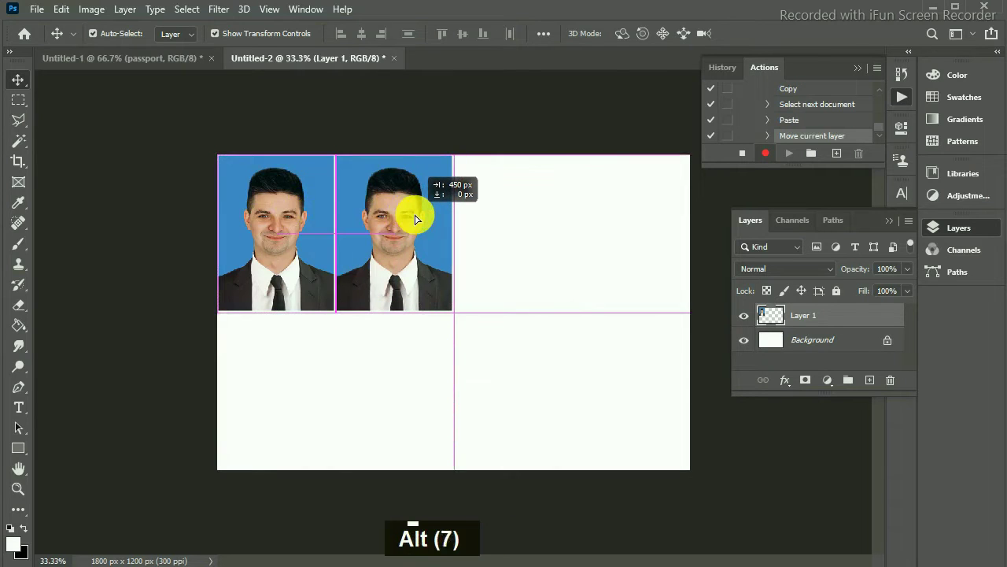
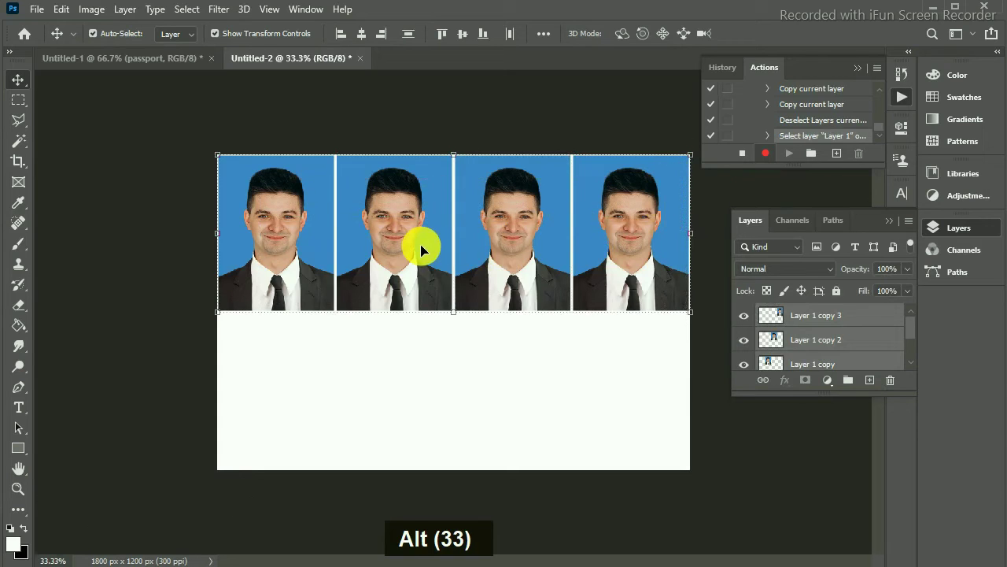
key("space")
key("space")
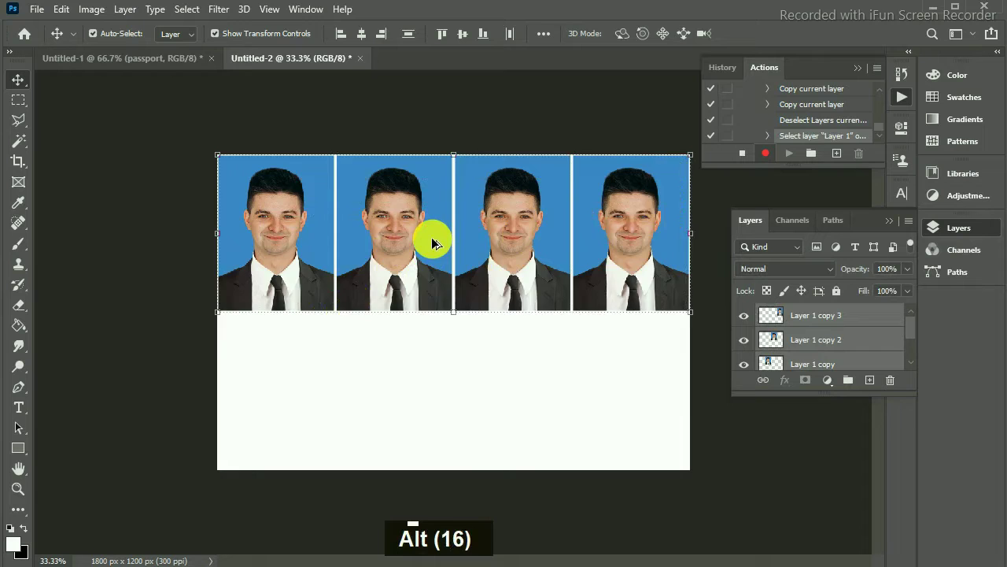
key("alt+Left")
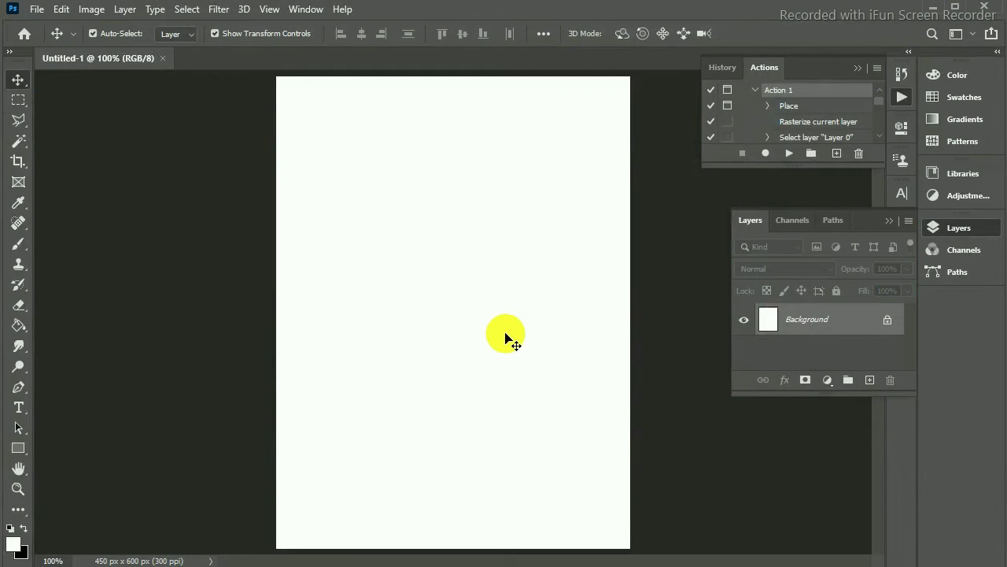
Step: Fit the blank 450×600 page in view before converting its background to Layer 0
key("ctrl+-")
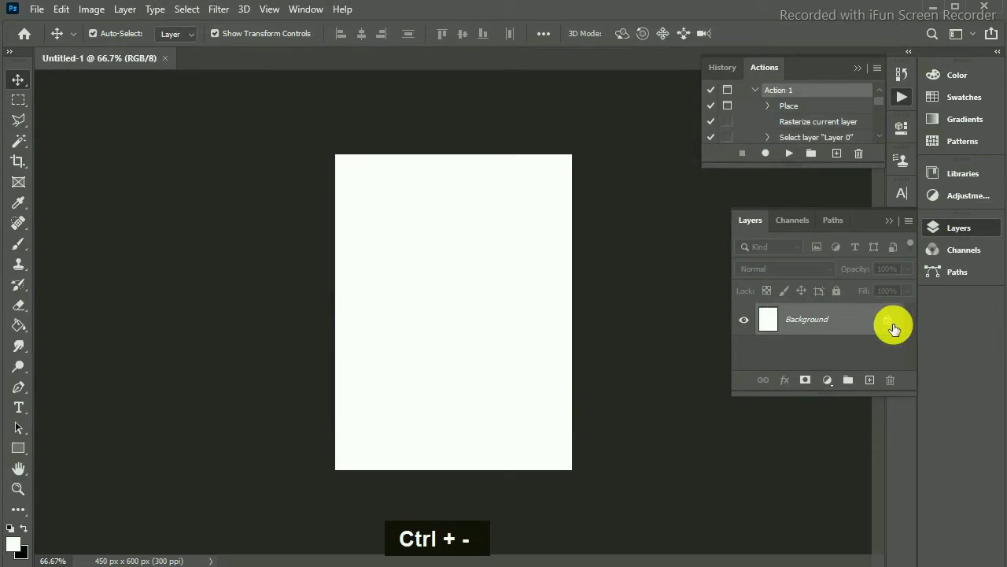